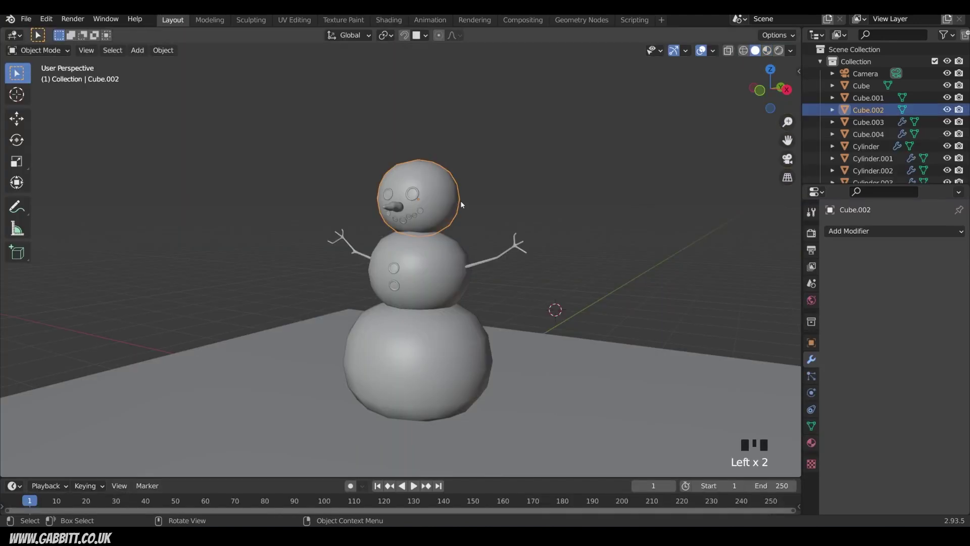
- Select the head and body spheres and join them into one object (Ctrl+J)
{"action": "left_click", "coordinate": [451, 295]}
{"action": "left_click", "coordinate": [466, 341]}
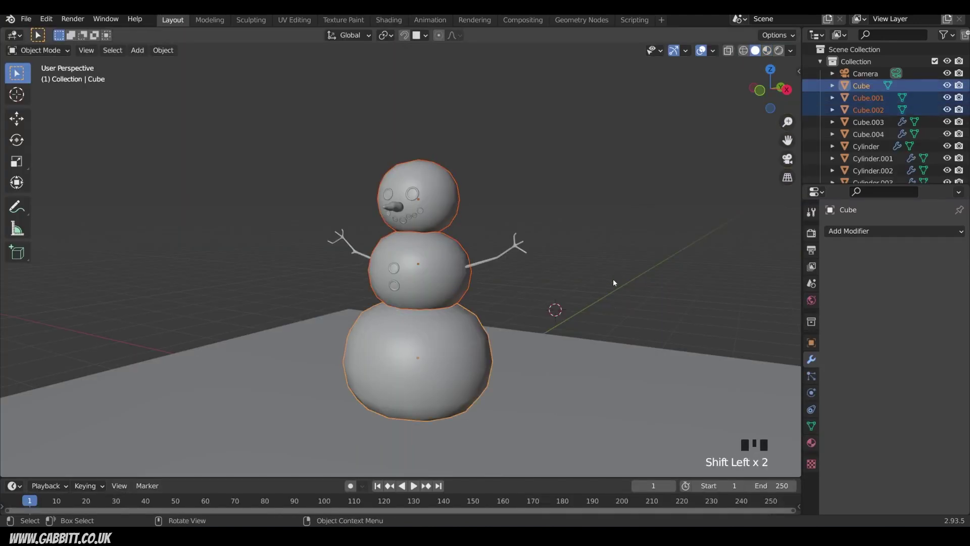
{"action": "key", "text": "ctrl+z"}
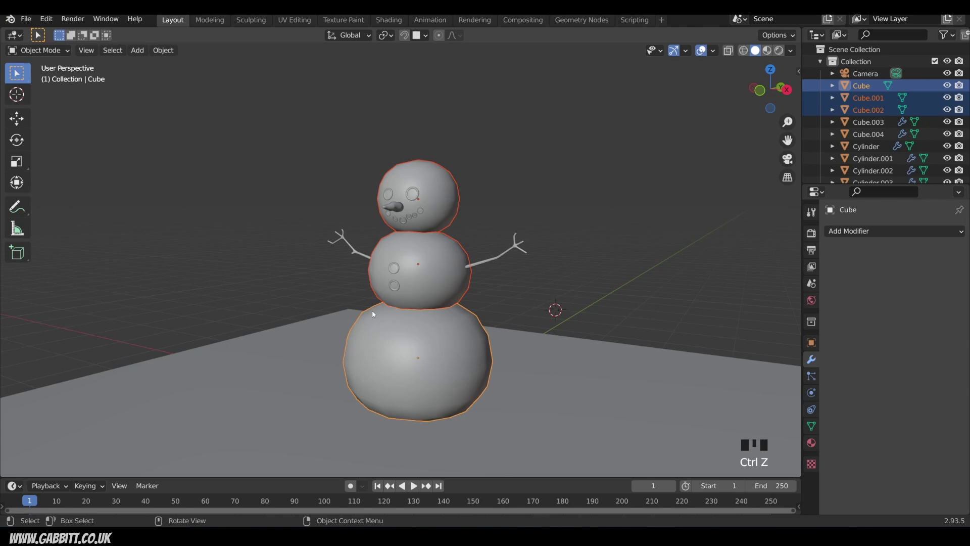
{"action": "key", "text": "ctrl+j"}
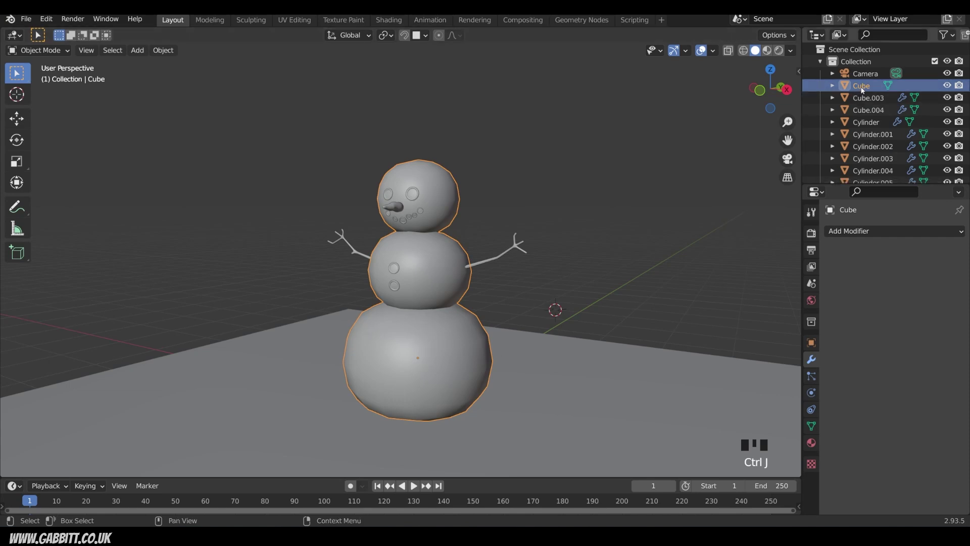
{"action": "left_click_drag", "start_coordinate": [865, 89], "coordinate": [439, 338]}
{"action": "scroll", "scroll_direction": "up", "scroll_amount": 3}
{"action": "middle_click", "coordinate": [454, 365]}
{"action": "scroll", "scroll_direction": "up", "scroll_amount": 3}
{"action": "left_click_drag", "start_coordinate": [460, 275], "coordinate": [563, 322]}
{"action": "scroll", "scroll_direction": "down", "scroll_amount": 3}
{"action": "left_click_drag", "start_coordinate": [496, 275], "coordinate": [238, 31]}
{"action": "left_click", "coordinate": [238, 31]}
{"action": "left_click_drag", "start_coordinate": [238, 30], "coordinate": [238, 31]}
{"action": "left_click_drag", "start_coordinate": [238, 31], "coordinate": [238, 31]}
{"action": "scroll", "scroll_direction": "up", "scroll_amount": 3}
{"action": "left_click_drag", "start_coordinate": [238, 31], "coordinate": [238, 30]}
- Voxel-remesh the snowman at about 0.05 voxel size into one uniform sculptable mesh
{"action": "key", "text": "ctrl+z"}
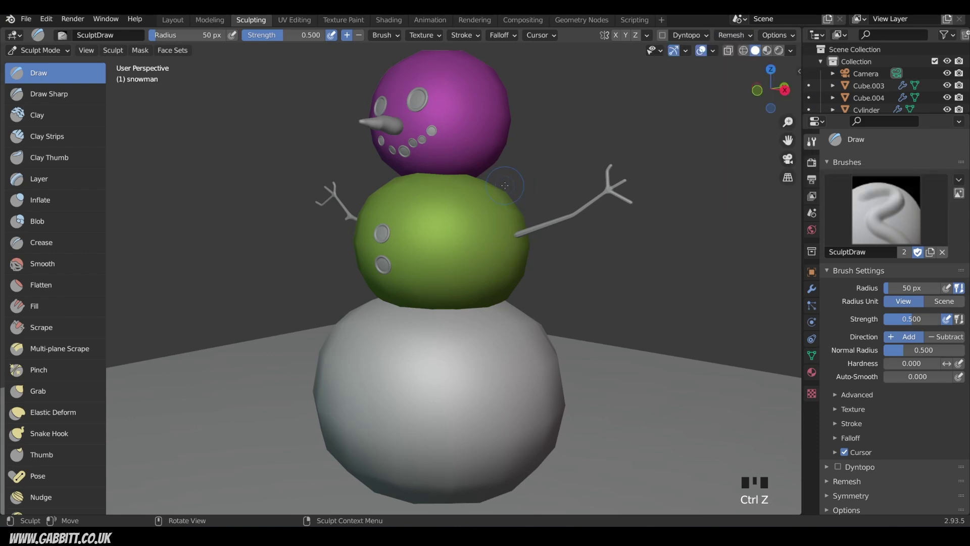
{"action": "key", "text": "shift+r"}
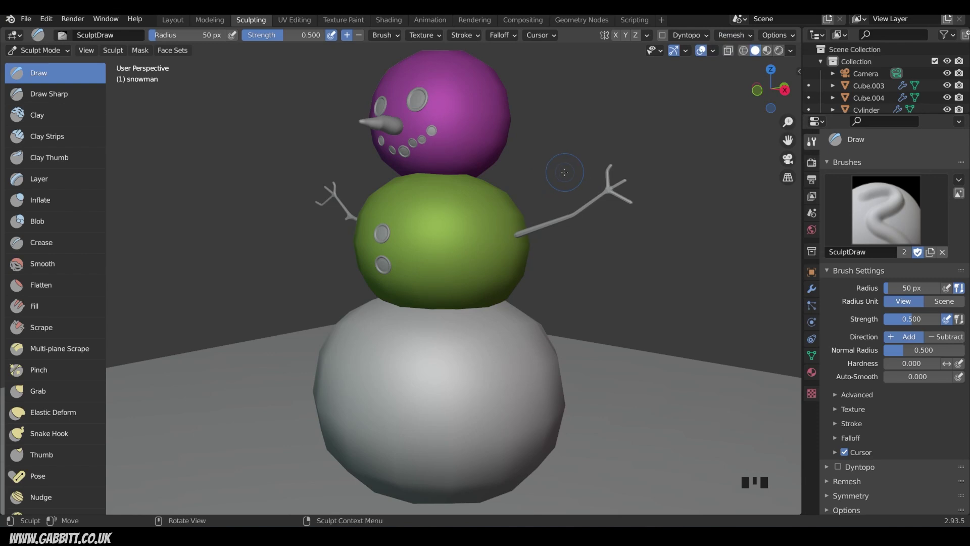
{"action": "key", "text": "ctrl+r"}
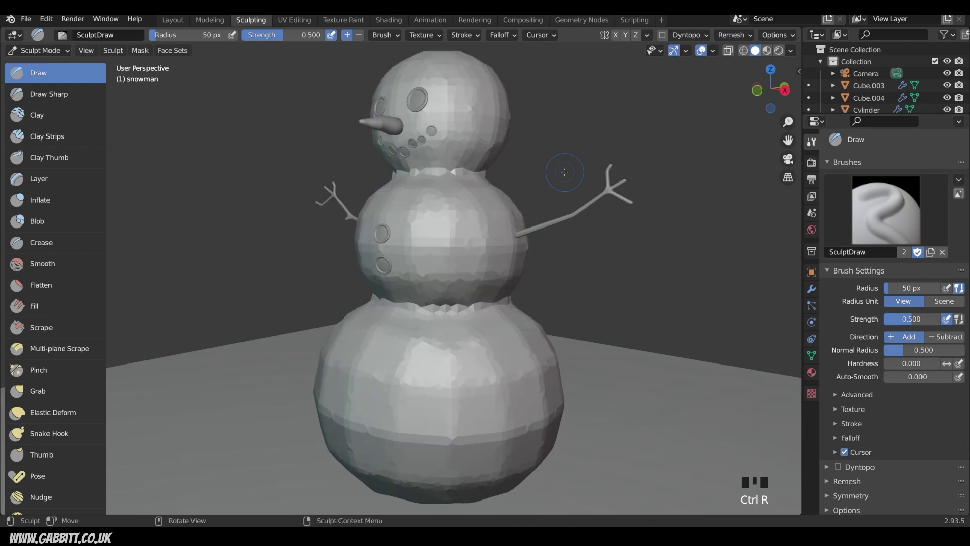
{"action": "left_click_drag", "start_coordinate": [238, 31], "coordinate": [237, 30]}
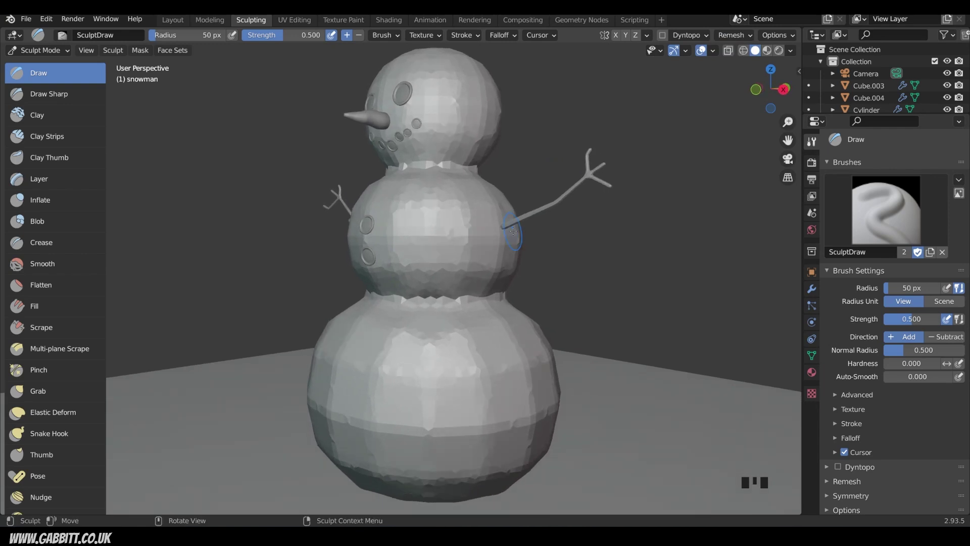
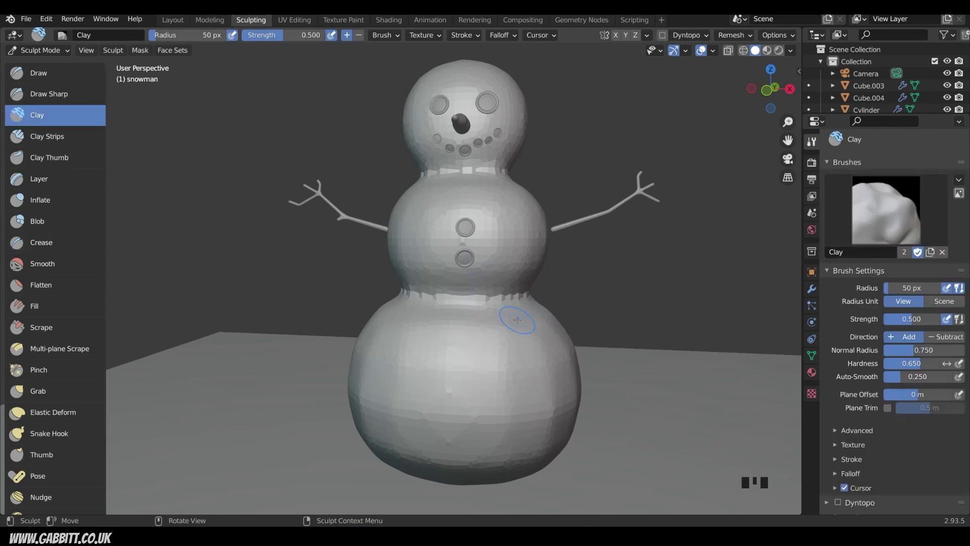
- Enlarge the Clay brush radius to 160 px and adjust its strength
{"action": "key", "text": "f"}
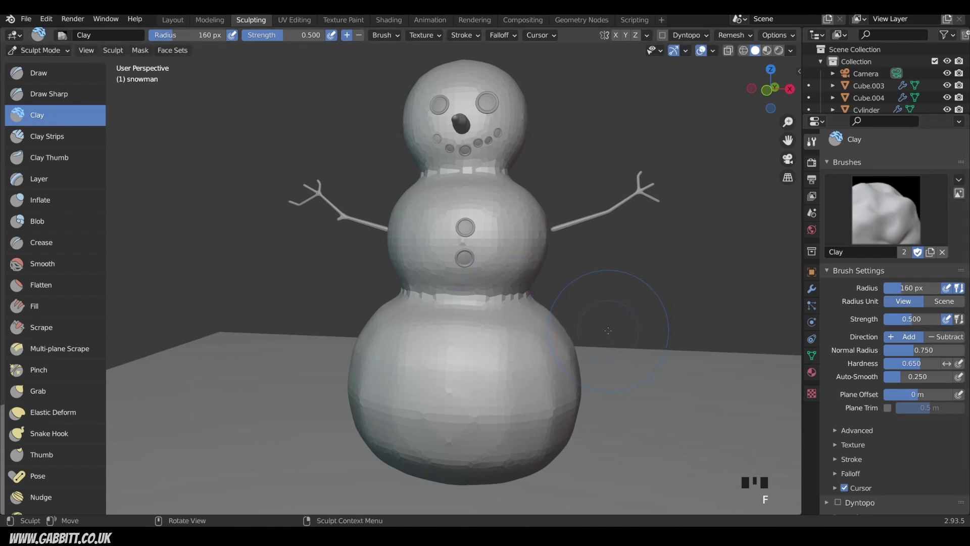
{"action": "key", "text": "shift+f"}
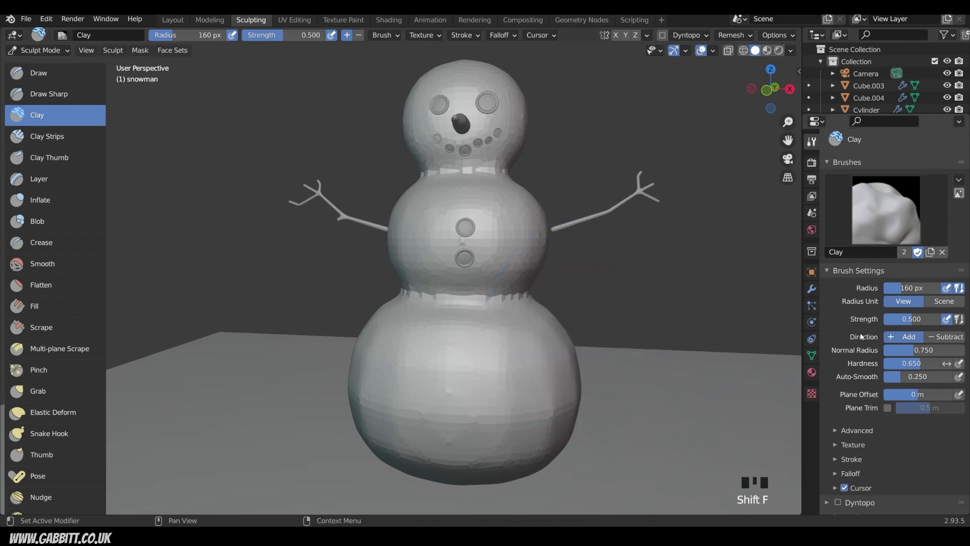
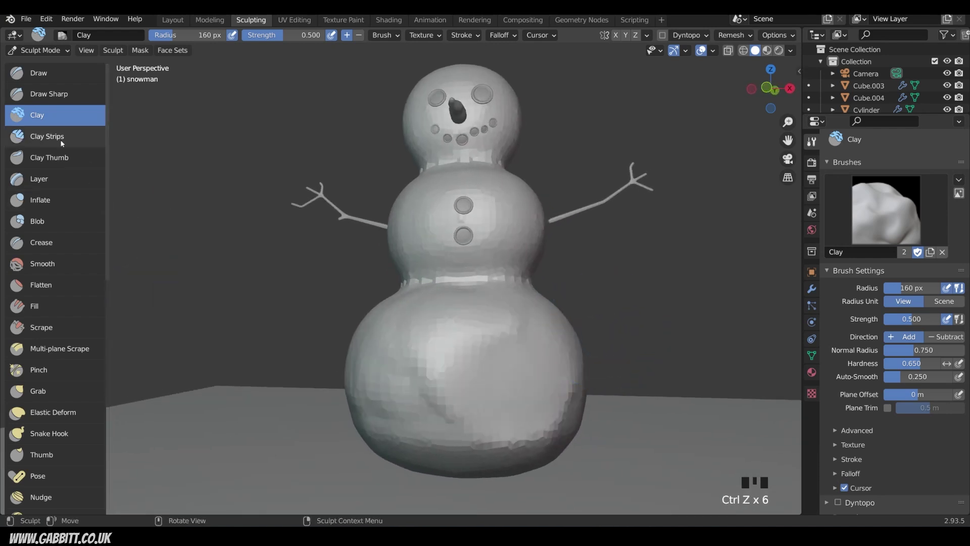
- Switch to the Clay Strips brush for packed-snow strokes
{"action": "left_click", "coordinate": [61, 144]}
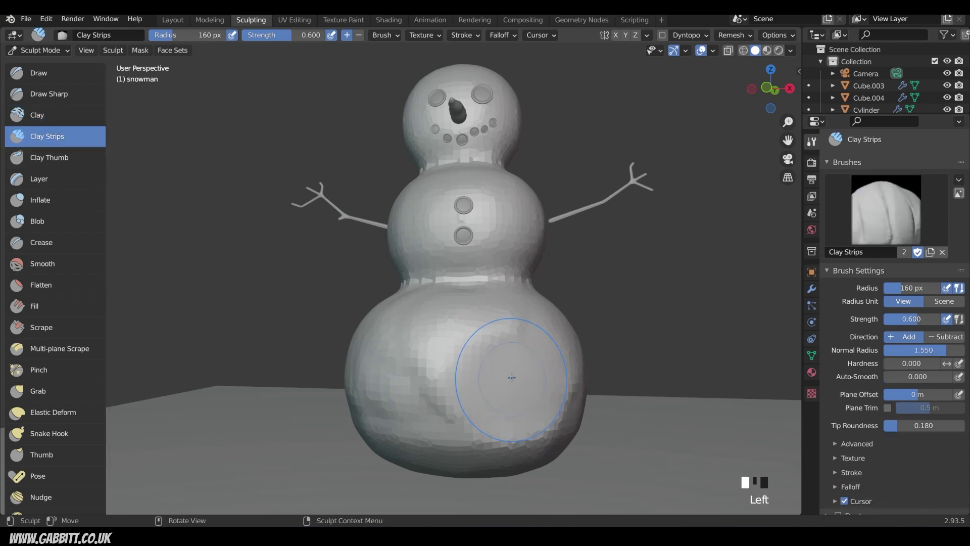
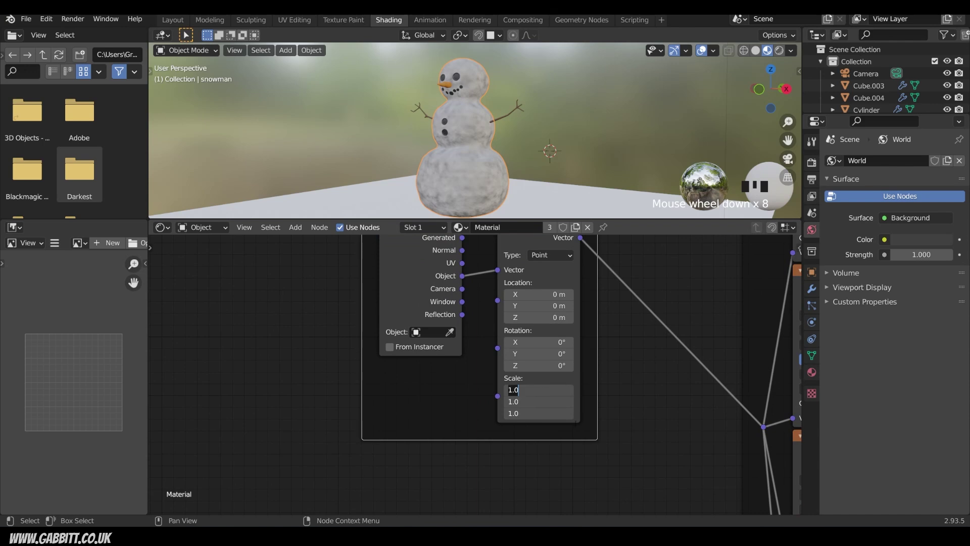
- Apply 0.5 mapping scale to the snow texture and check it around the snowman
{"action": "left_click", "coordinate": [581, 222]}
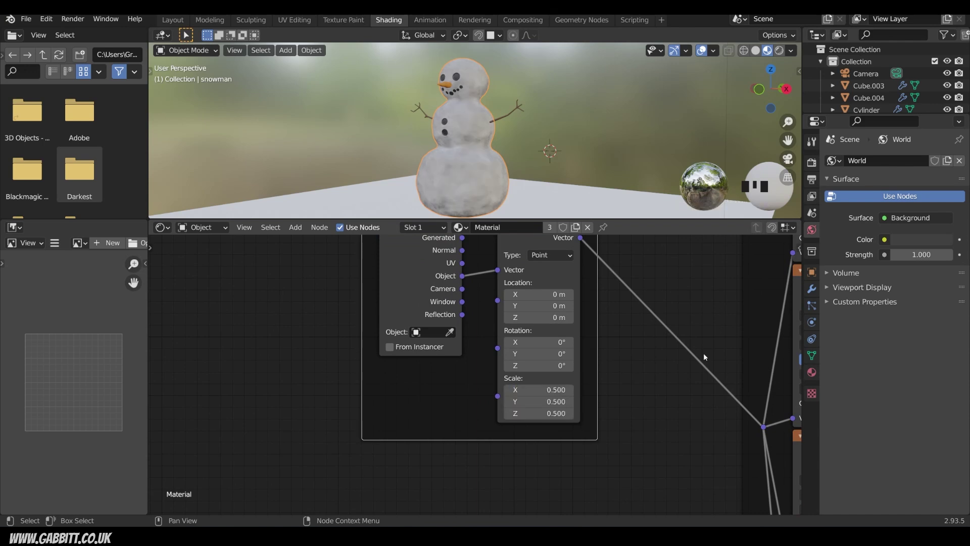
{"action": "left_click_drag", "start_coordinate": [502, 153], "coordinate": [584, 171]}
{"action": "left_click", "coordinate": [585, 171]}
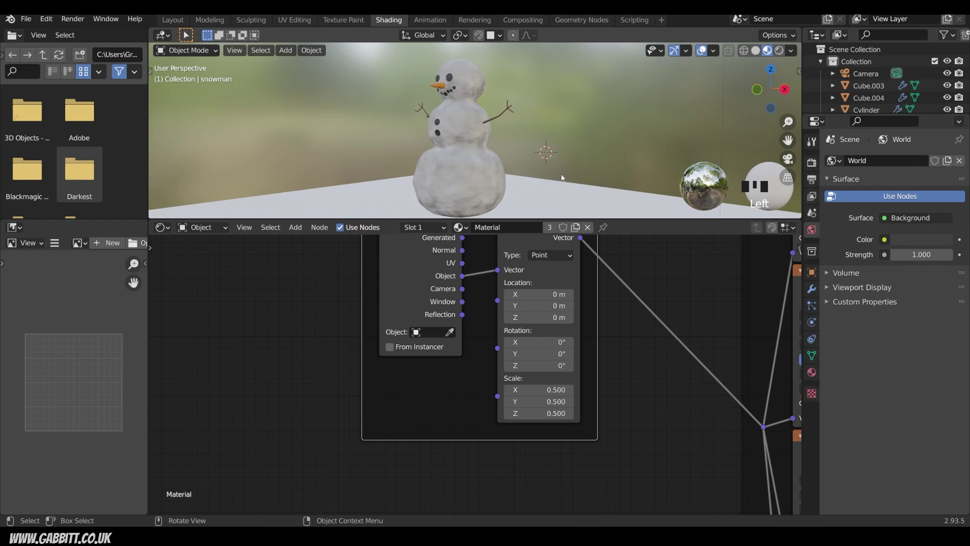
- Make the ground plane the active object for its own snow floor material
{"action": "left_click", "coordinate": [581, 223]}
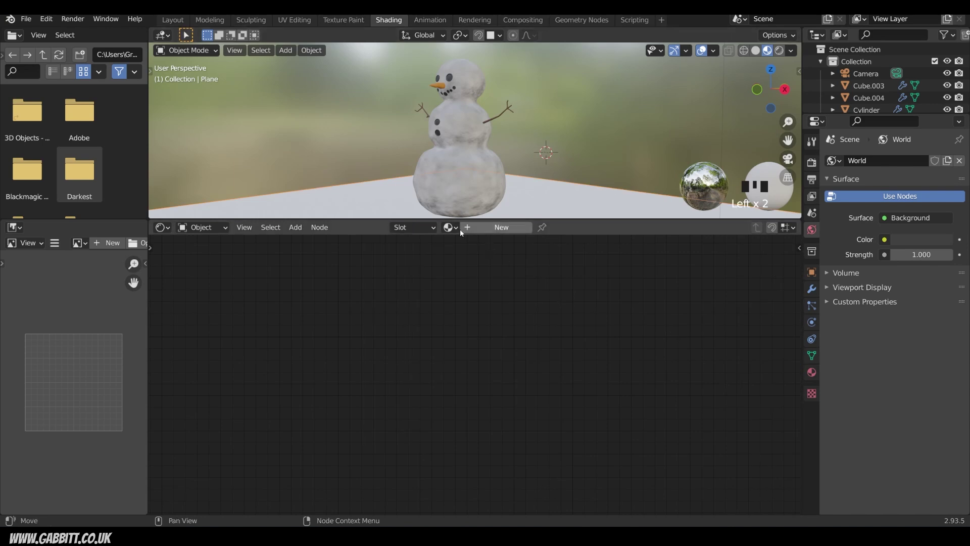
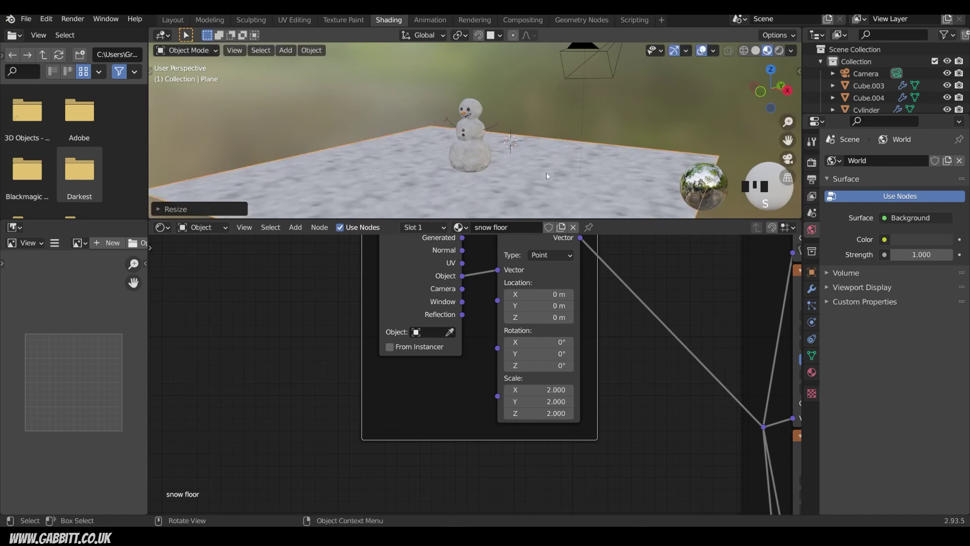
- Enter Edit Mode on the enlarged snow floor plane
{"action": "key", "text": "Tab"}
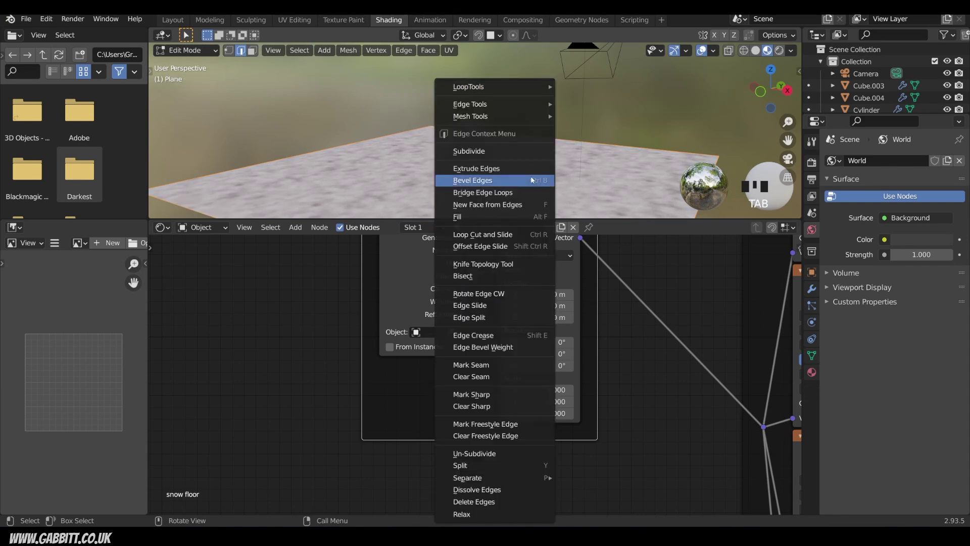
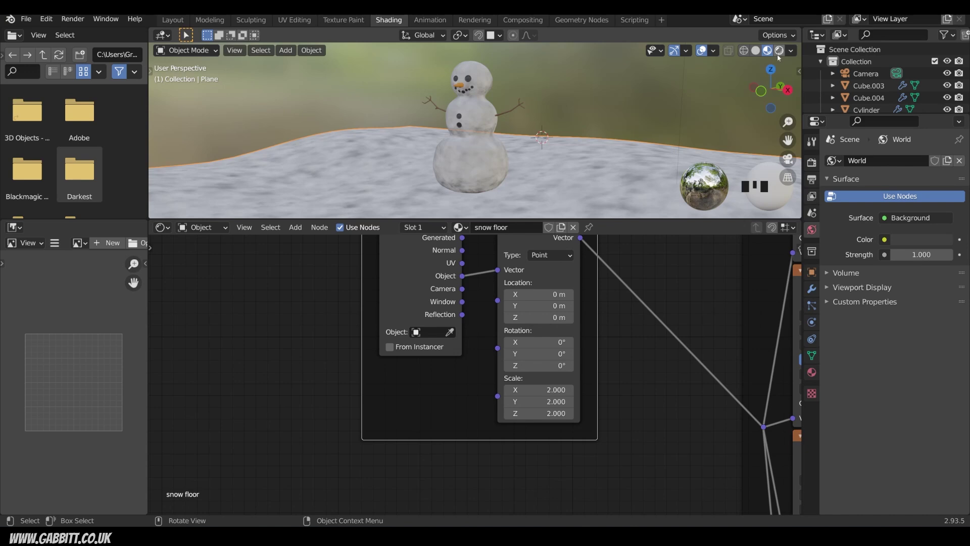
- Preview the scene in Rendered shading and bring up the shader type dropdown
{"action": "left_click", "coordinate": [676, 127]}
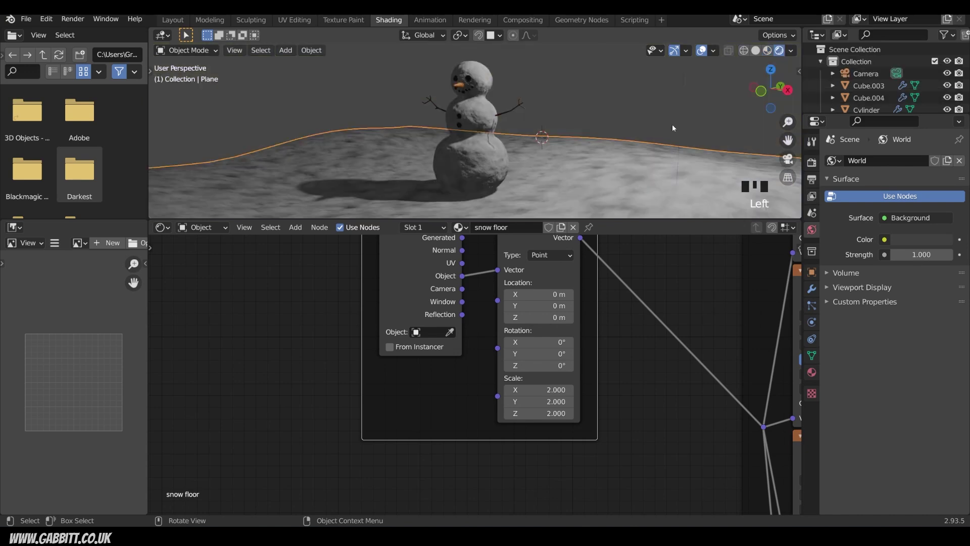
{"action": "left_click_drag", "start_coordinate": [558, 163], "coordinate": [770, 52]}
{"action": "left_click", "coordinate": [770, 51]}
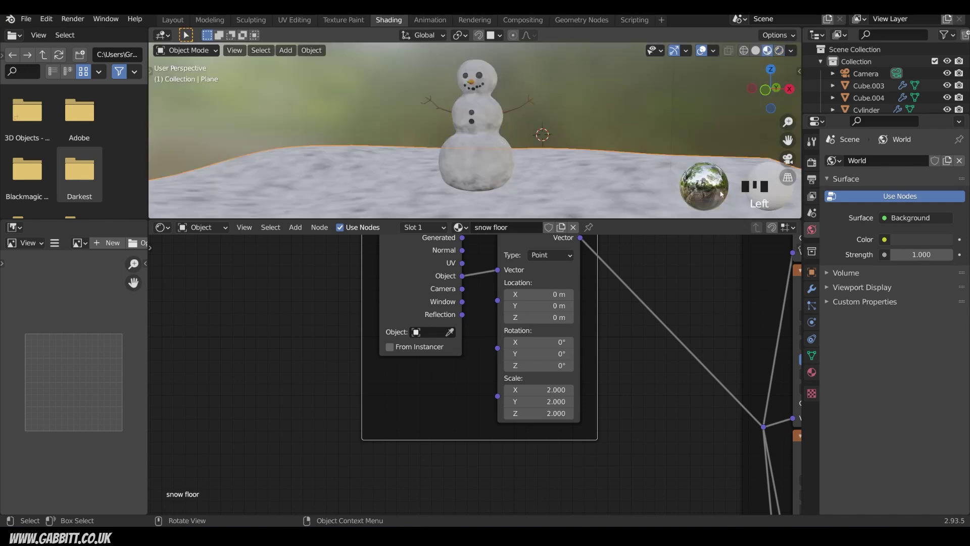
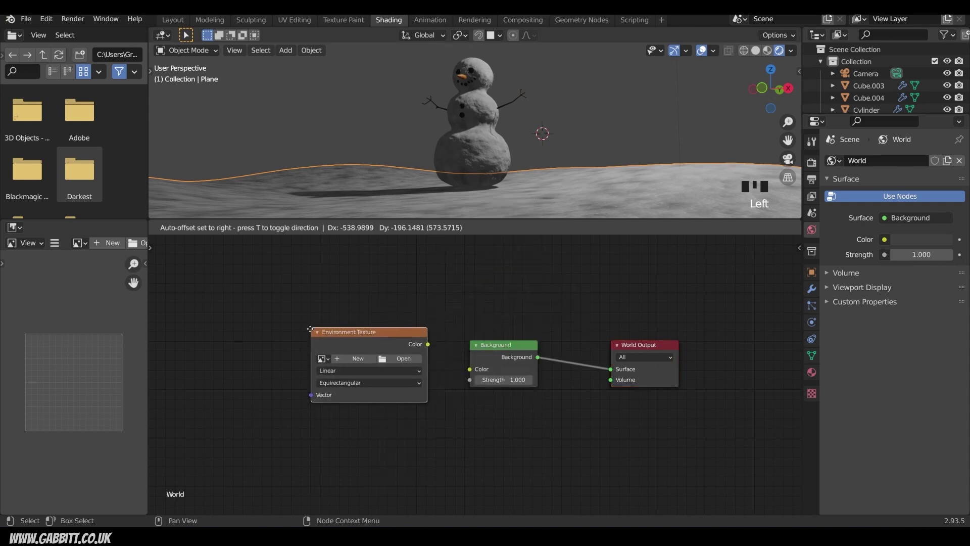
- Connect the snowy_field_2k environment texture's Color to the Background node
{"action": "left_click_drag", "start_coordinate": [473, 367], "coordinate": [385, 367]}
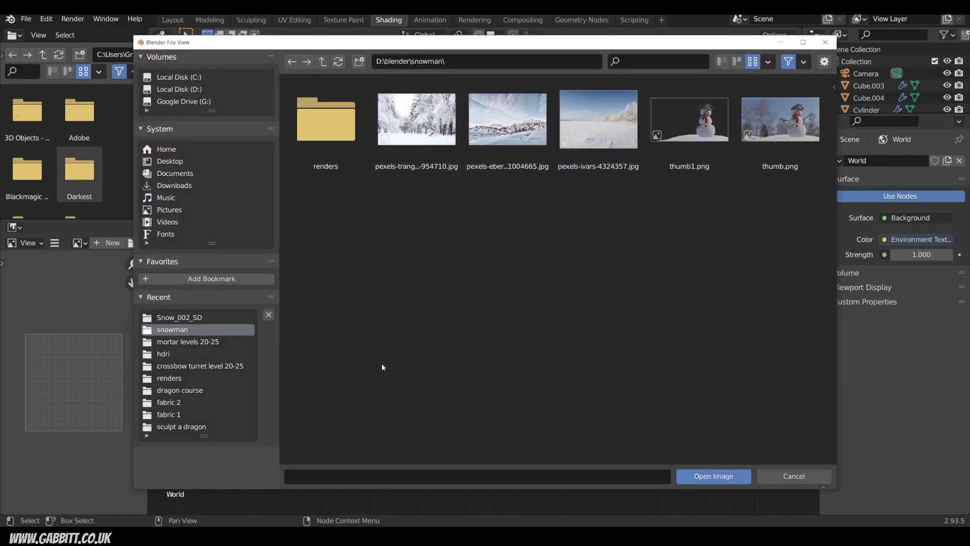
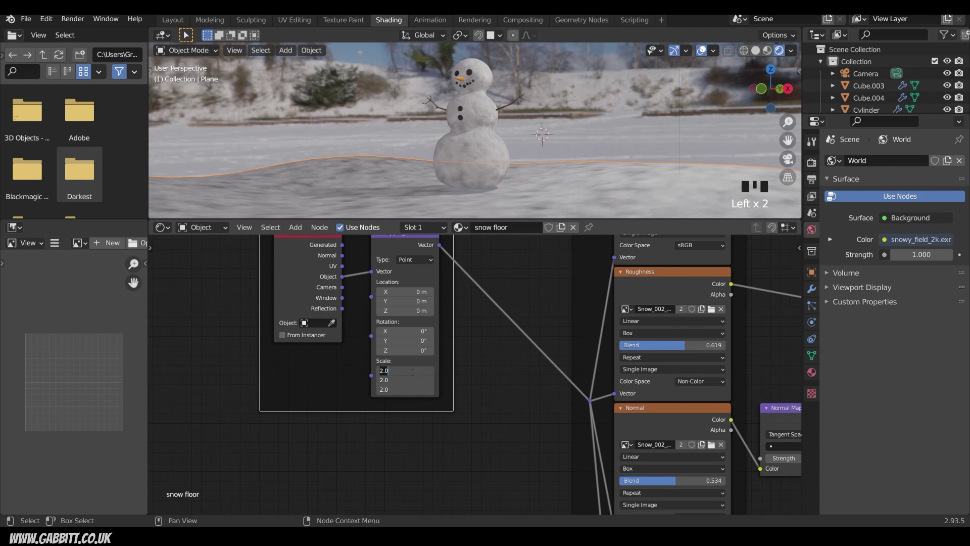
- Pan the node editor to the snow floor's Textures frame
{"action": "left_click_drag", "start_coordinate": [763, 467], "coordinate": [750, 438]}
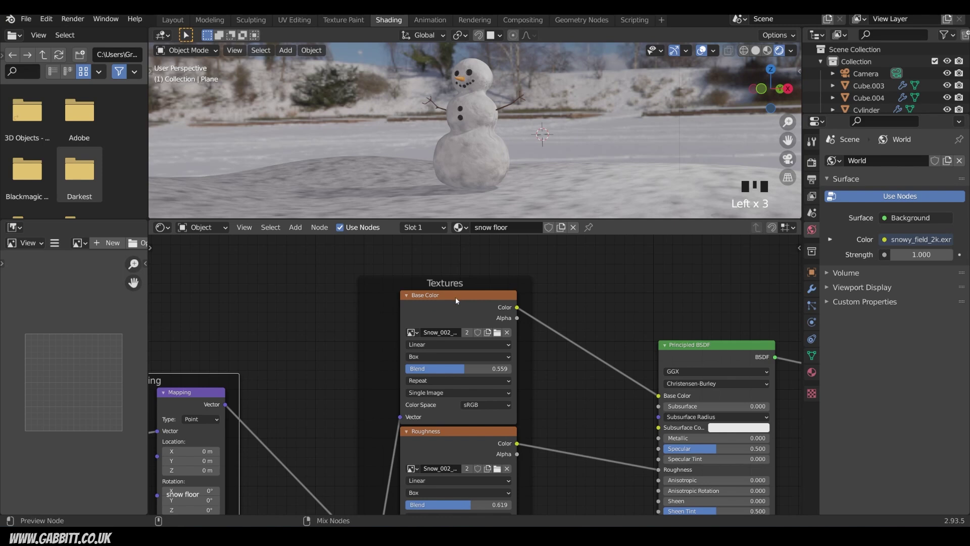
- Insert a ColorRamp between the floor's base colour texture and the BSDF and lighten its black stop
{"action": "left_click", "coordinate": [460, 299]}
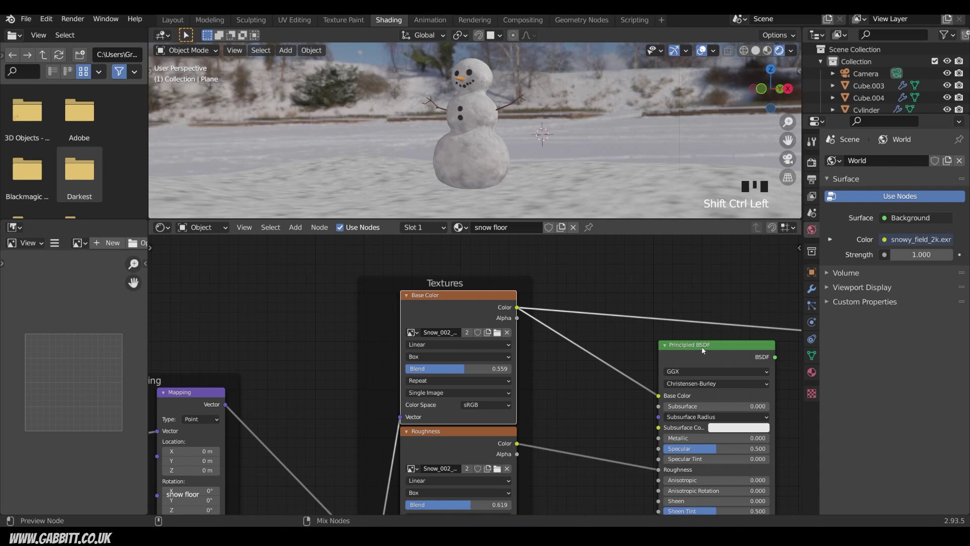
{"action": "left_click", "coordinate": [706, 349]}
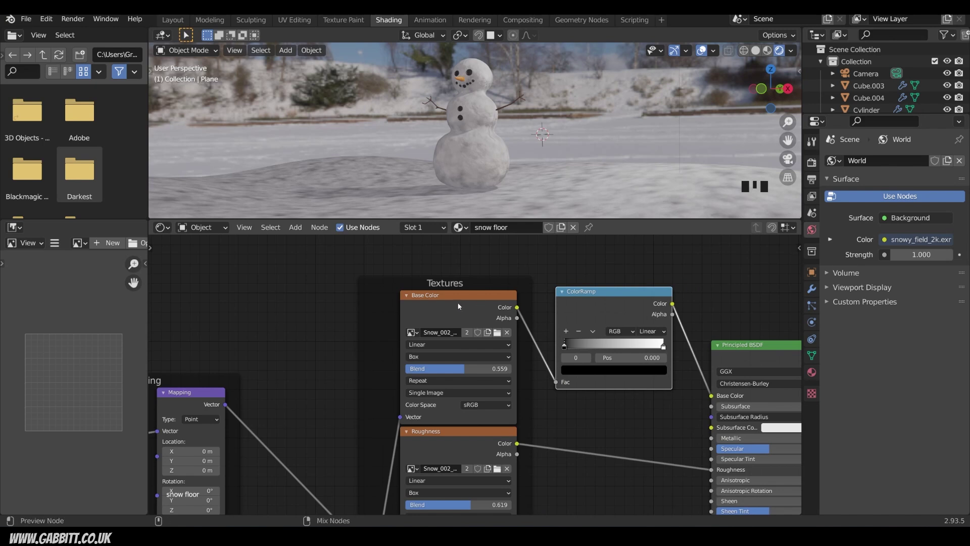
{"action": "left_click", "coordinate": [715, 394]}
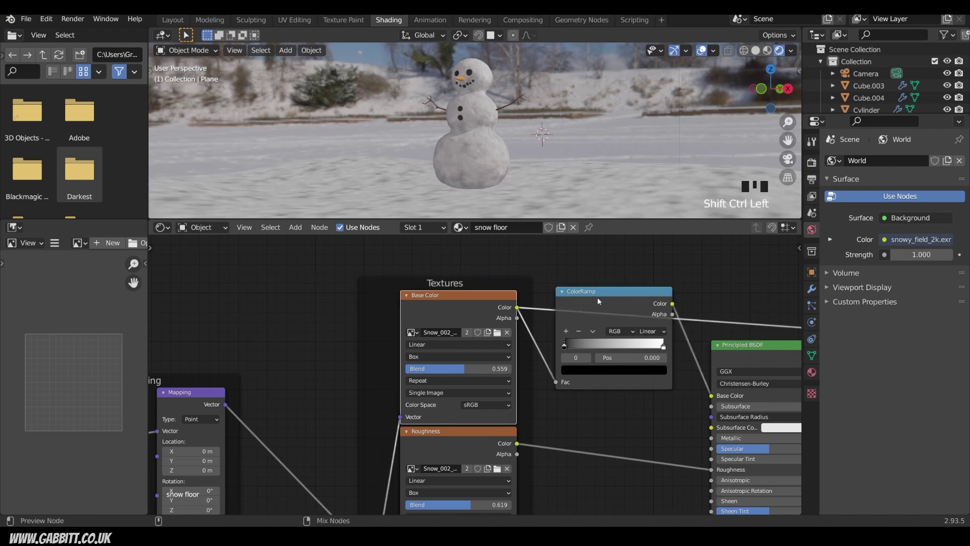
{"action": "left_click", "coordinate": [714, 394]}
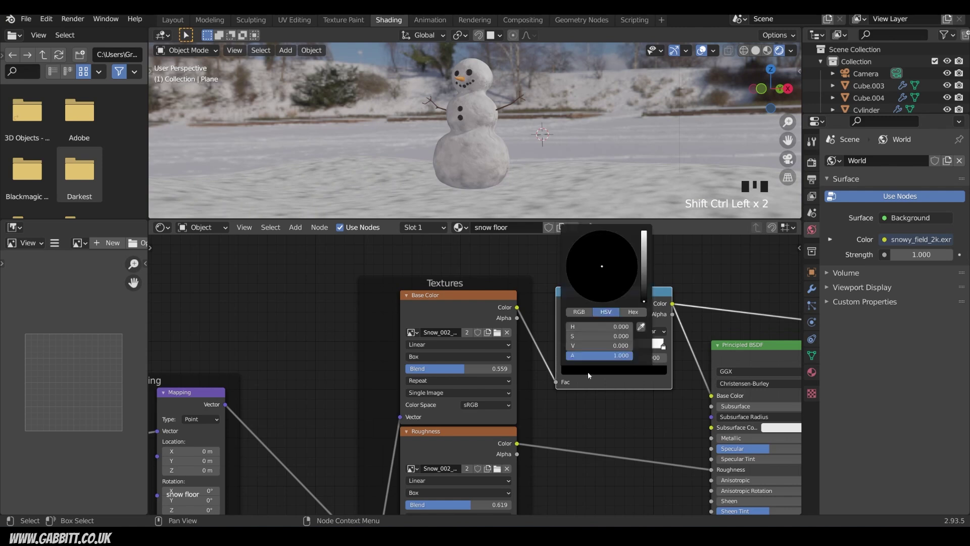
{"action": "left_click", "coordinate": [715, 394]}
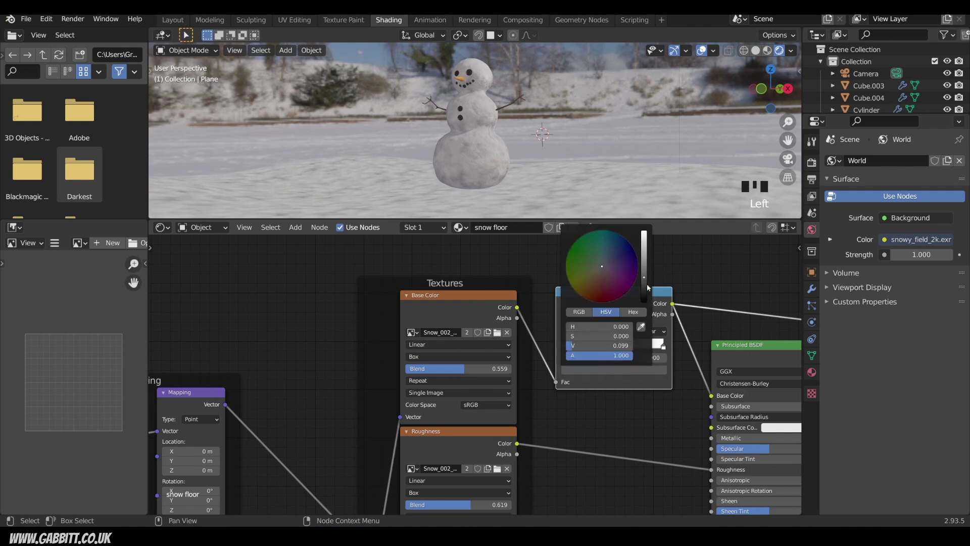
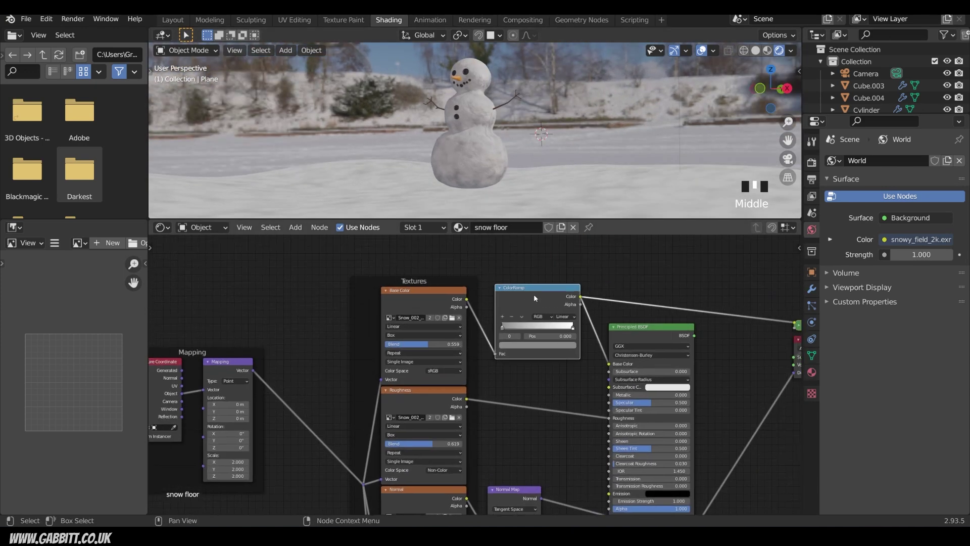
- Paste a ColorRamp into the snowman's snow material and select the snowman to inspect it
{"action": "left_click_drag", "start_coordinate": [549, 290], "coordinate": [509, 193]}
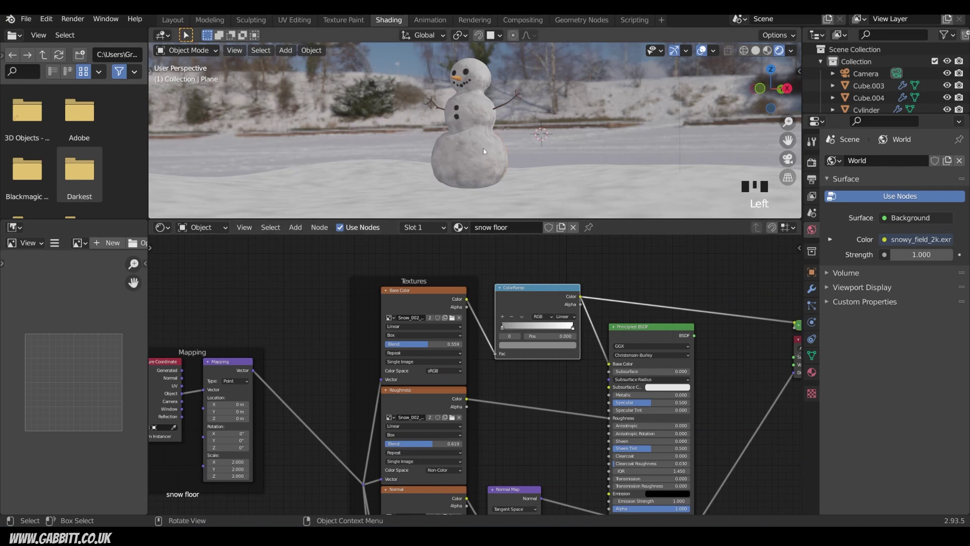
{"action": "key", "text": "ctrl+v"}
{"action": "left_click_drag", "start_coordinate": [817, 175], "coordinate": [818, 175]}
{"action": "left_click_drag", "start_coordinate": [817, 175], "coordinate": [817, 175]}
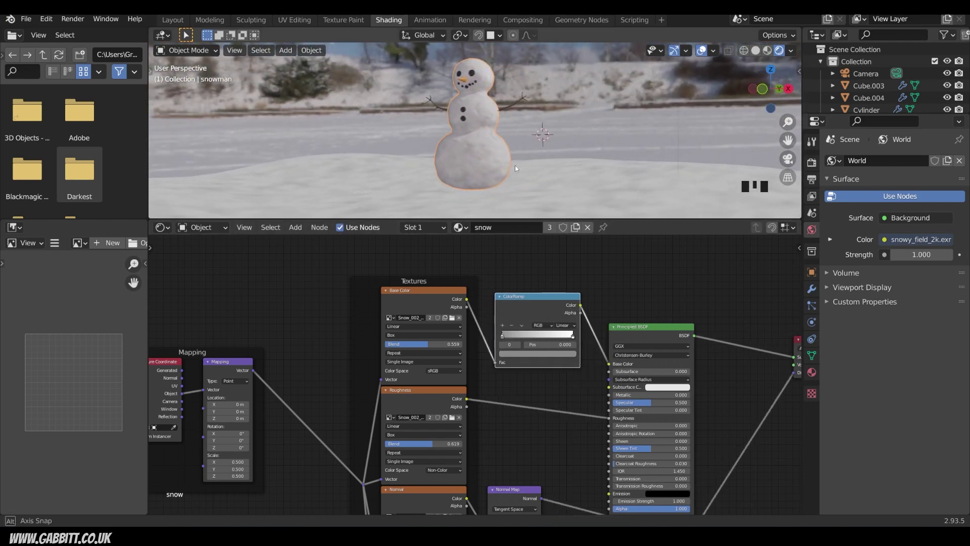
- Set the render engine to Cycles with GPU Compute as the device
{"action": "left_click", "coordinate": [817, 175]}
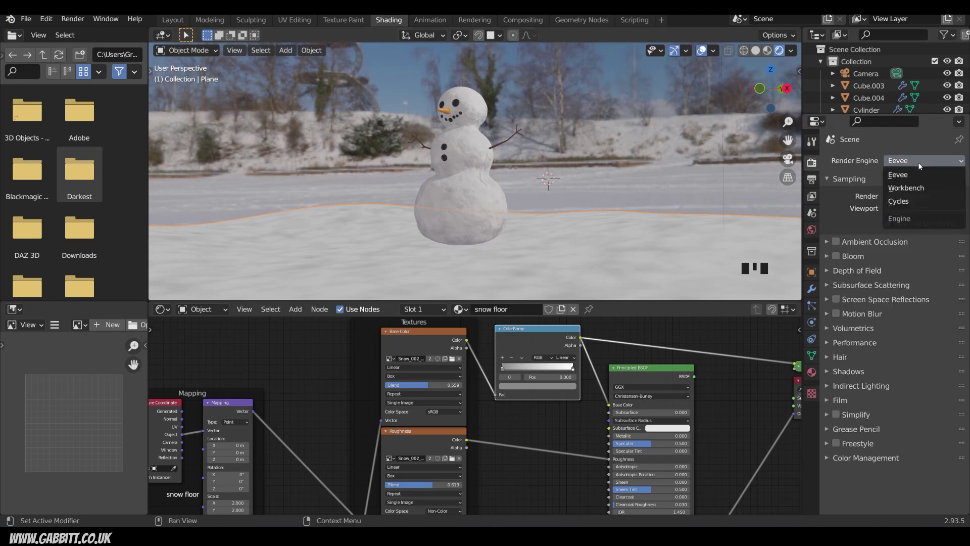
{"action": "left_click", "coordinate": [913, 200]}
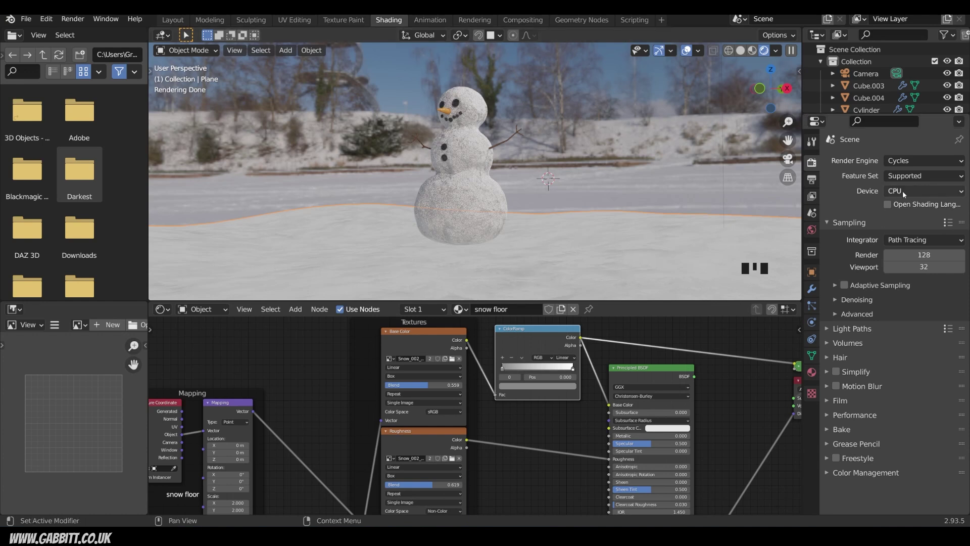
{"action": "left_click_drag", "start_coordinate": [904, 220], "coordinate": [818, 175]}
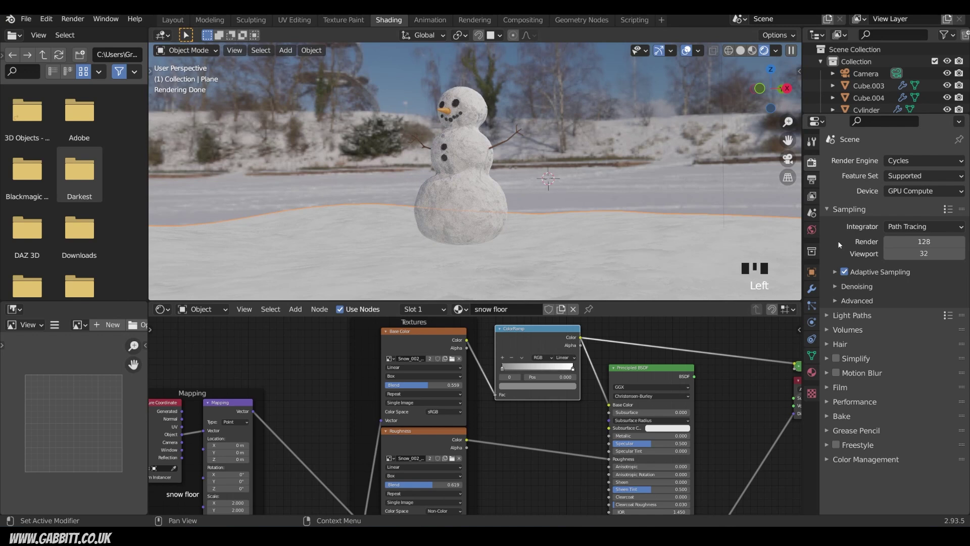
{"action": "left_click_drag", "start_coordinate": [899, 178], "coordinate": [840, 244]}
{"action": "left_click_drag", "start_coordinate": [817, 175], "coordinate": [817, 176]}
- Compare the snowman briefly in Eevee, then switch rendering back to Cycles
{"action": "left_click", "coordinate": [841, 374]}
{"action": "left_click_drag", "start_coordinate": [817, 176], "coordinate": [630, 170]}
{"action": "left_click", "coordinate": [630, 170]}
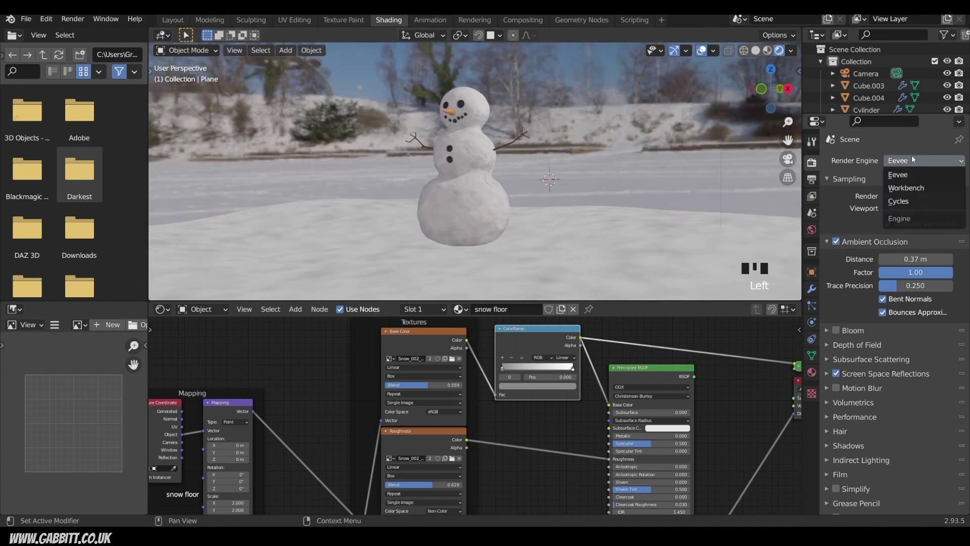
{"action": "left_click_drag", "start_coordinate": [542, 253], "coordinate": [543, 254]}
- Select the snowman, frame its whole snow material node tree, then deselect for a clean view
{"action": "left_click_drag", "start_coordinate": [636, 220], "coordinate": [487, 181]}
{"action": "left_click", "coordinate": [487, 180]}
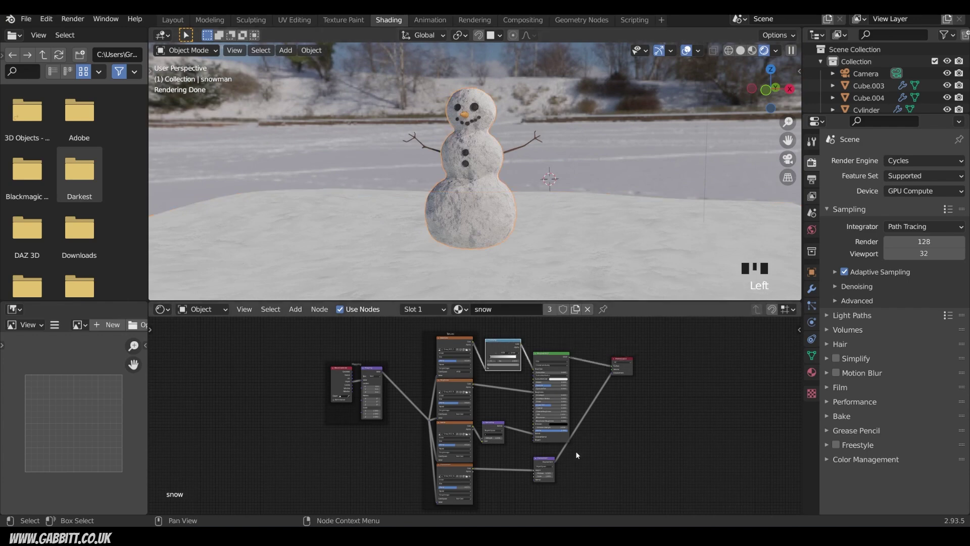
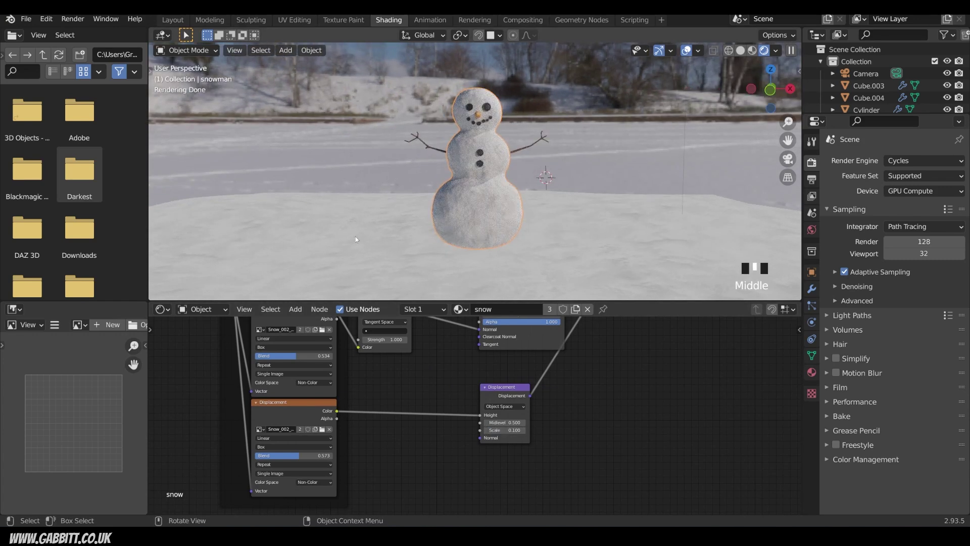
{"action": "left_click", "coordinate": [618, 164]}
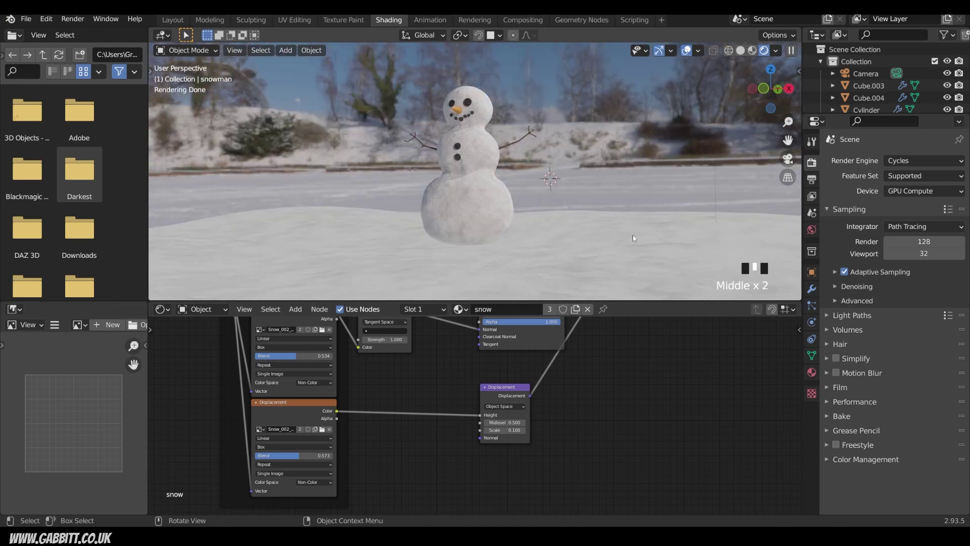